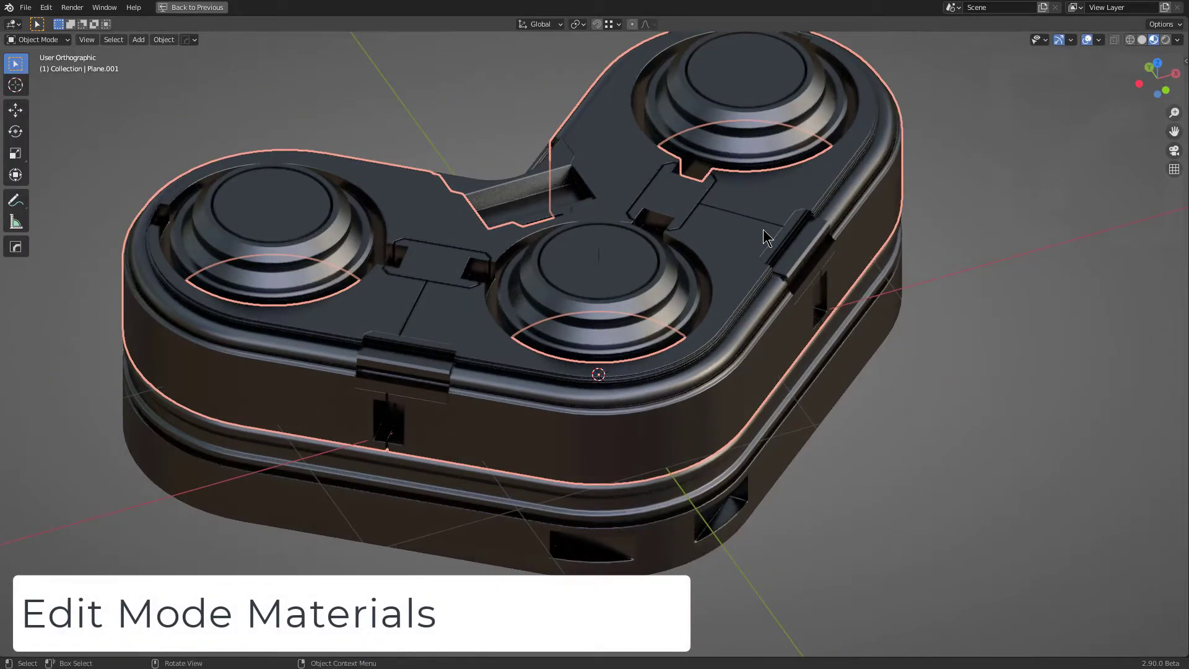
Frame the device from the front and bring up the HardOps material list (Alt+M).
{"action": "middle_click", "coordinate": [735, 231]}
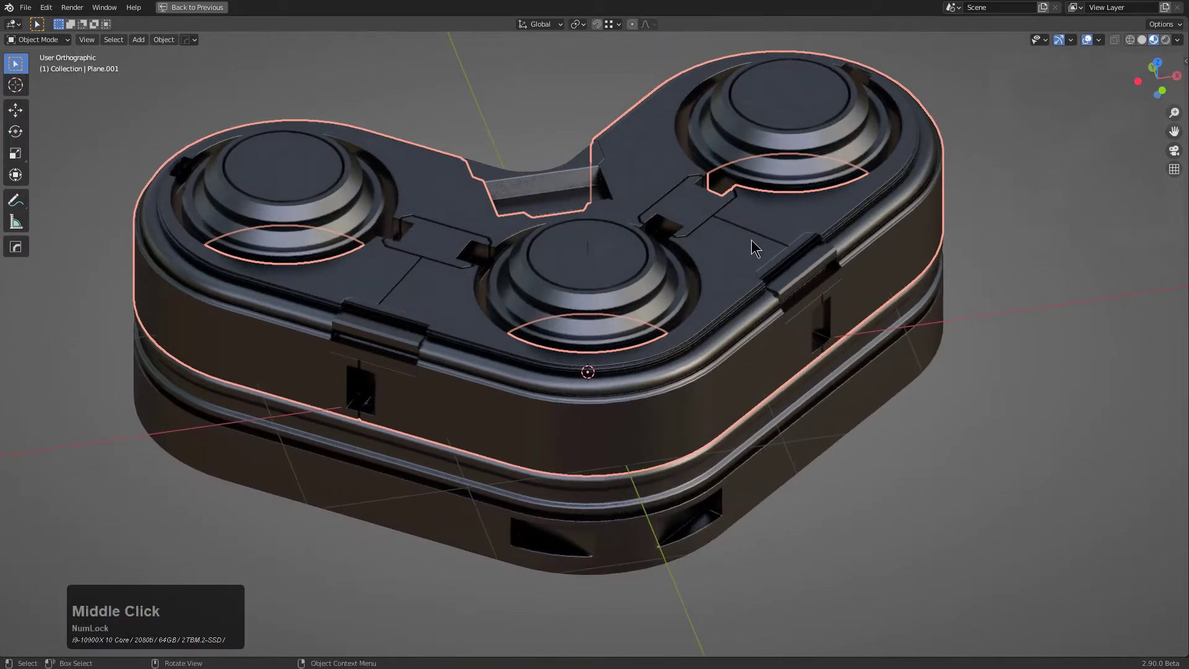
{"action": "middle_click", "coordinate": [745, 254]}
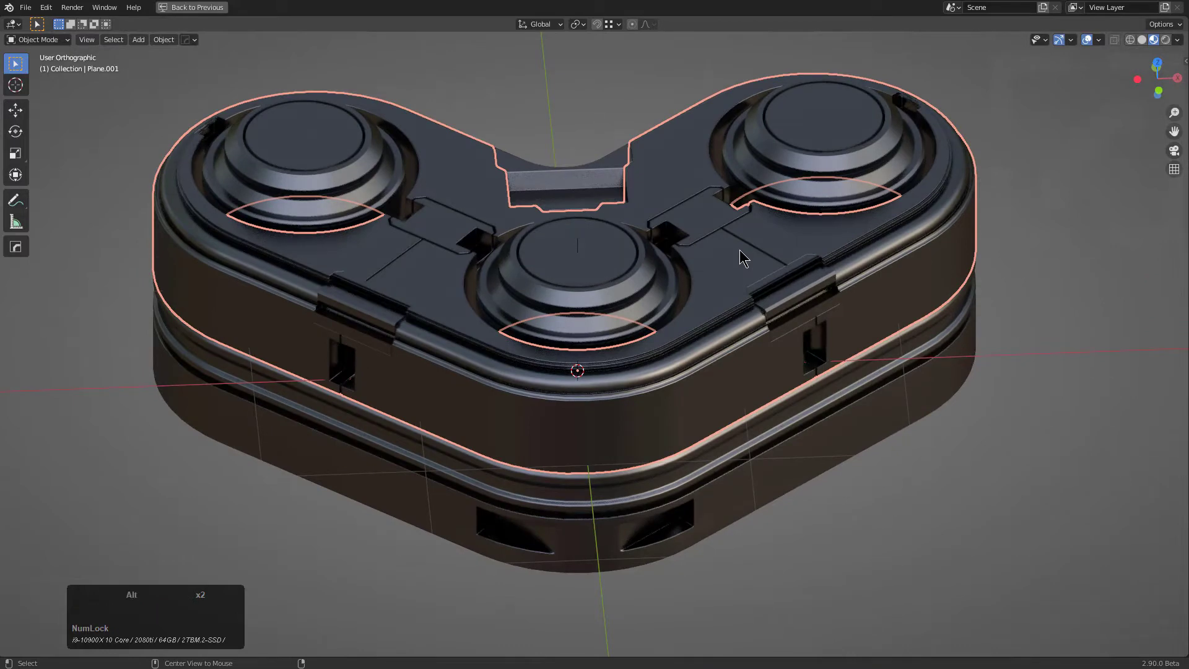
{"action": "key", "text": "alt+m"}
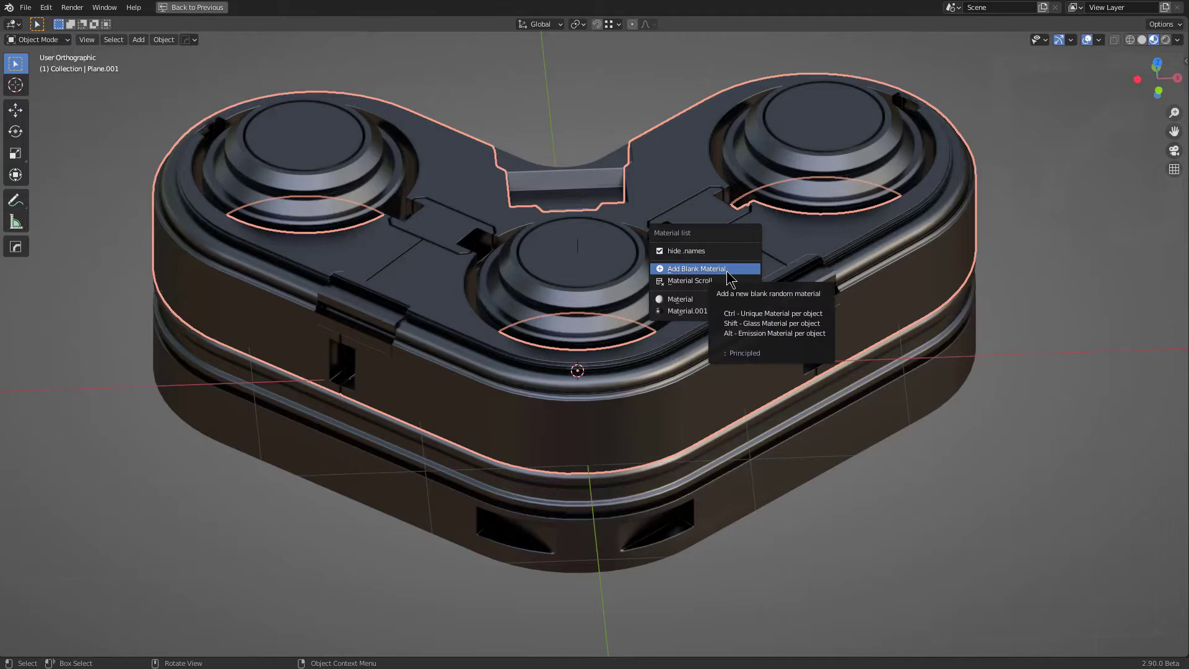
Assign a new blank principled material to the device and run HardOps Sharpen on it.
{"action": "left_click", "coordinate": [725, 274]}
{"action": "middle_click", "coordinate": [718, 294]}
{"action": "scroll", "scroll_direction": "up", "scroll_amount": 3}
{"action": "middle_click", "coordinate": [697, 224]}
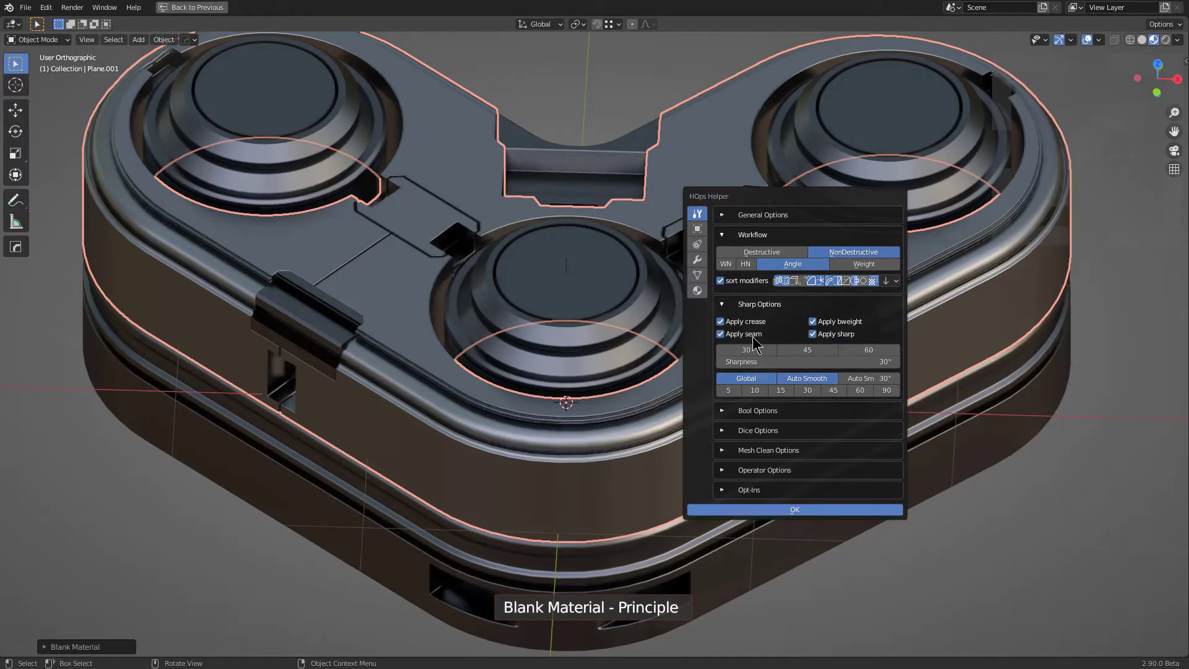
{"action": "key", "text": "q"}
{"action": "left_click", "coordinate": [678, 198]}
Enter mesh editing in face mode and select the linked top plate faces.
{"action": "key", "text": "a"}
{"action": "key", "text": "3"}
{"action": "key", "text": "l"}
{"action": "key", "text": "l"}
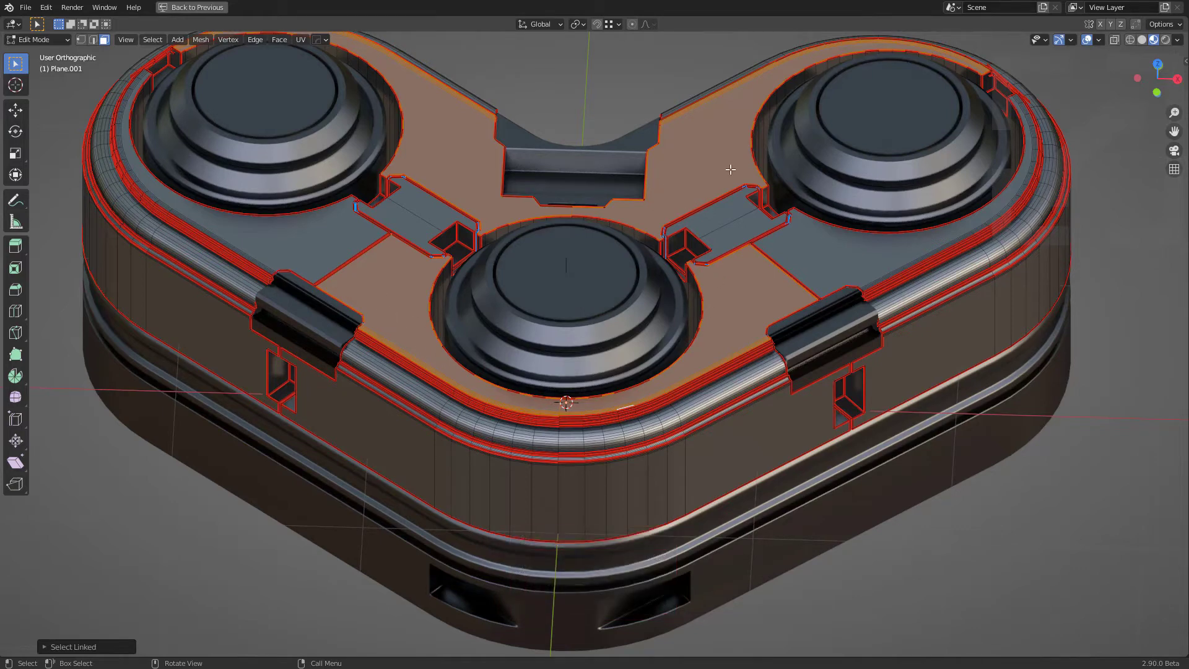
Give the selected top plate faces their own new blank material via the HardOps Material menu.
{"action": "key", "text": "q"}
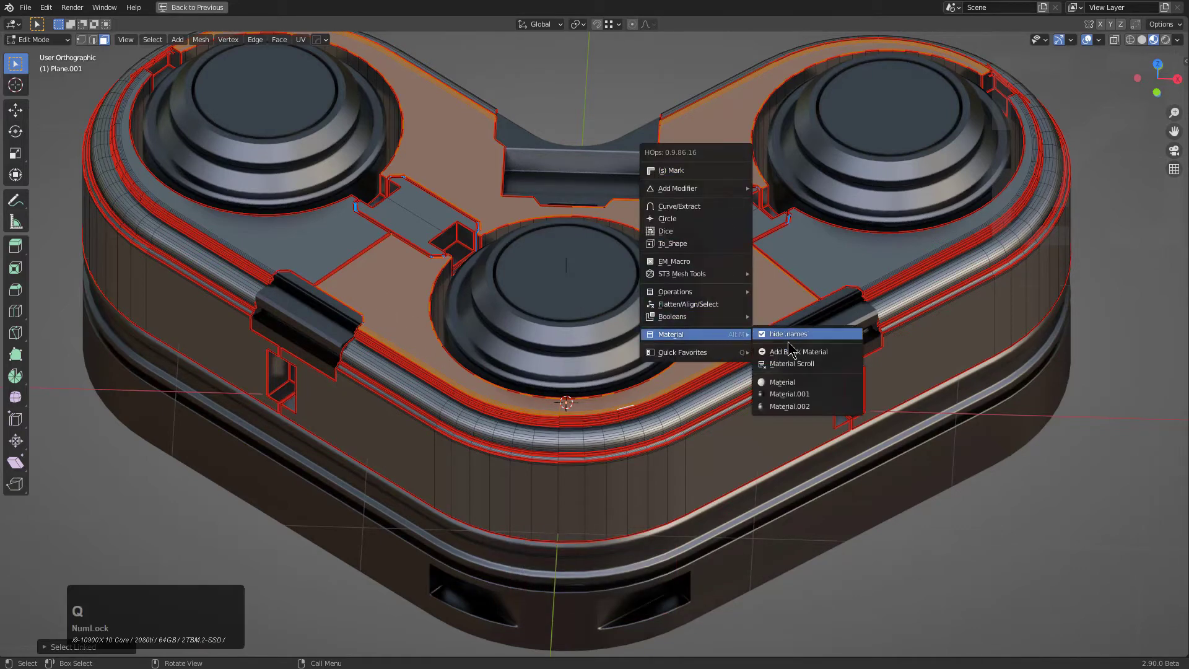
{"action": "left_click", "coordinate": [796, 352]}
{"action": "key", "text": "Tab"}
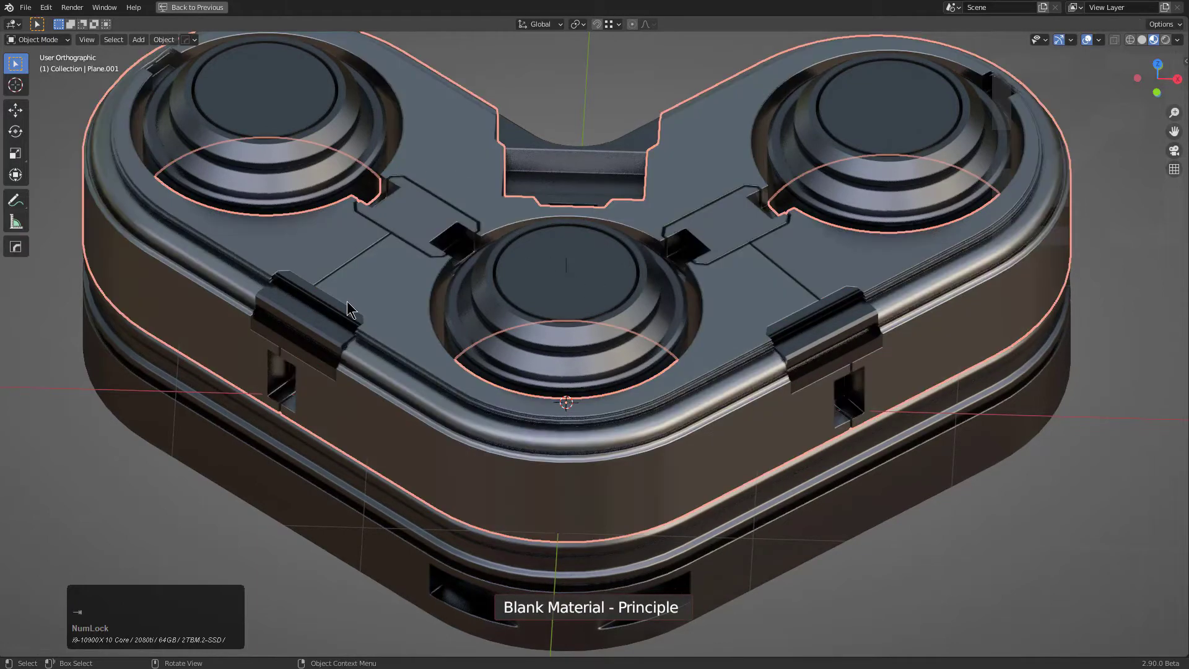
{"action": "key", "text": "Tab"}
{"action": "key", "text": "q"}
{"action": "key", "text": "Tab"}
{"action": "key", "text": "Tab"}
{"action": "key", "text": "q"}
{"action": "left_click", "coordinate": [638, 247]}
{"action": "key", "text": "Tab"}
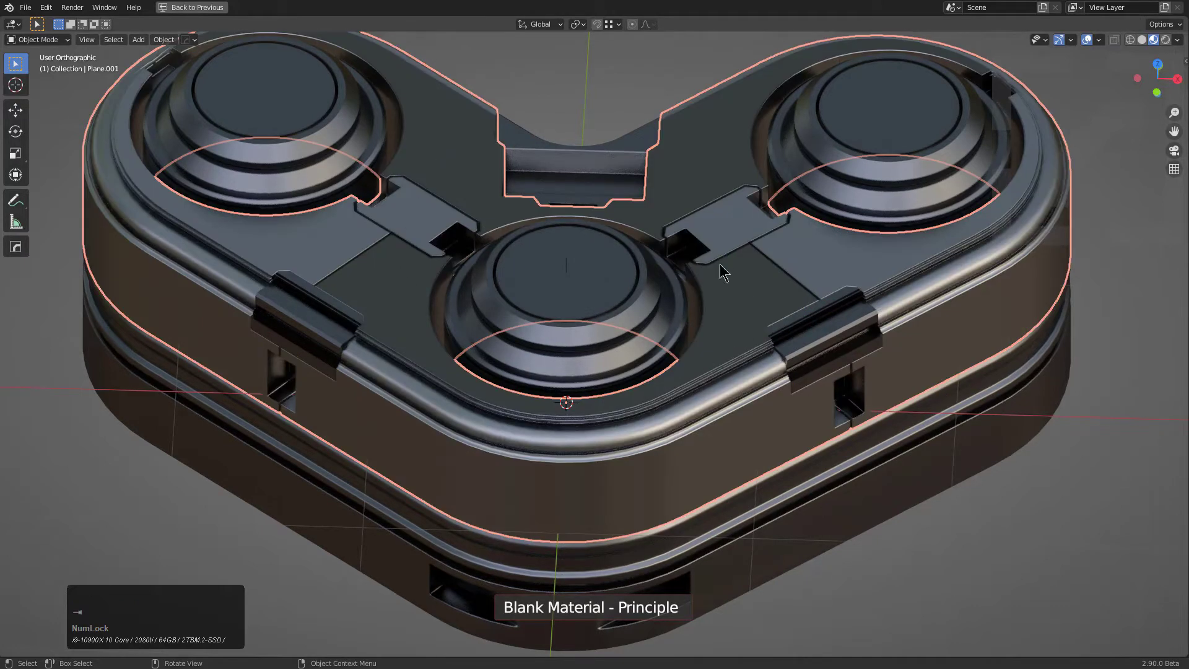
Select the two small tabs between the domes and assign them a new blank material too.
{"action": "key", "text": "Tab"}
{"action": "key", "text": "alt+a"}
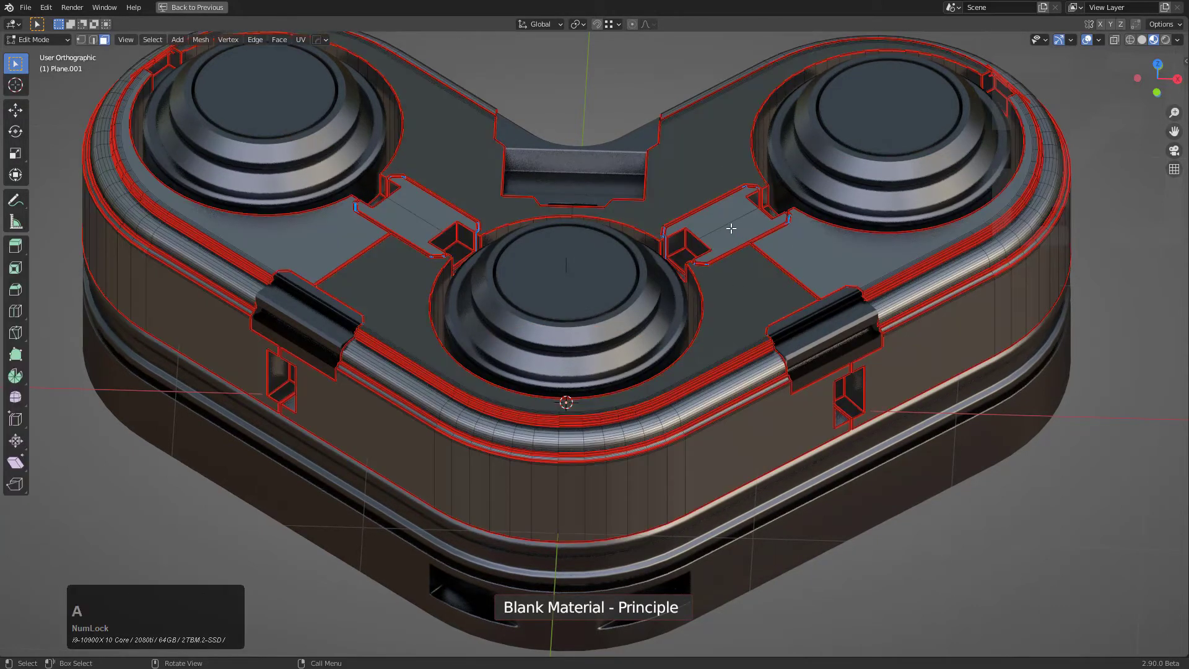
{"action": "key", "text": "l"}
{"action": "key", "text": "l"}
{"action": "key", "text": "q"}
{"action": "left_click", "coordinate": [755, 235]}
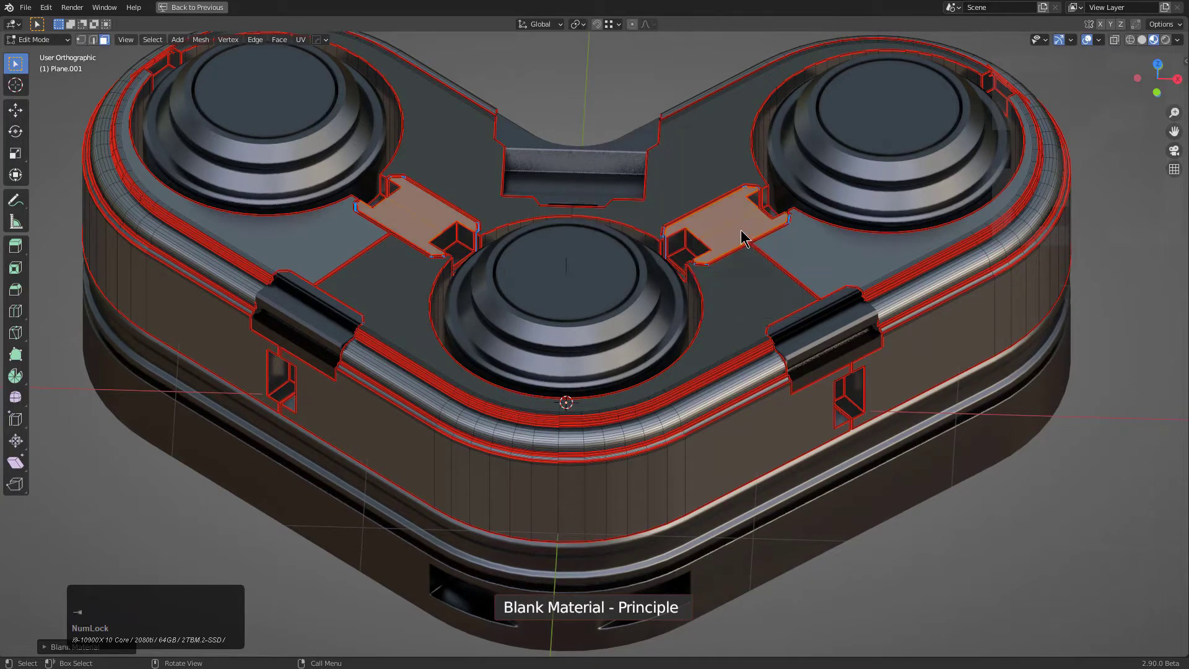
{"action": "middle_click", "coordinate": [494, 272]}
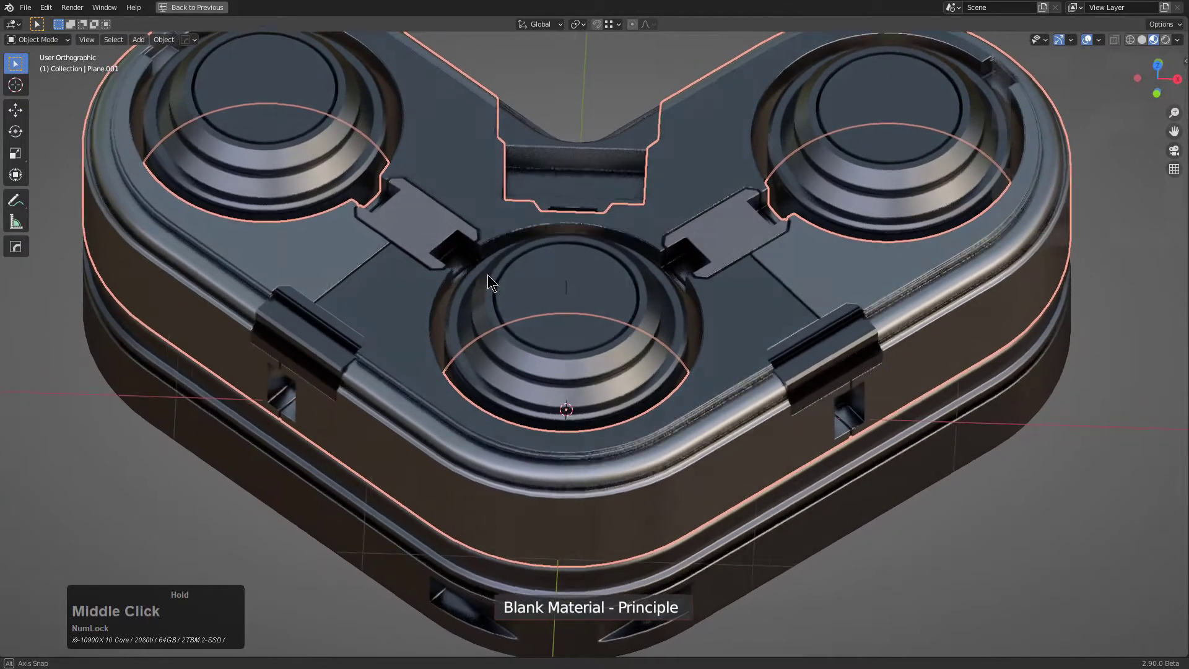
{"action": "scroll", "scroll_direction": "down", "scroll_amount": 3}
{"action": "middle_click", "coordinate": [496, 277]}
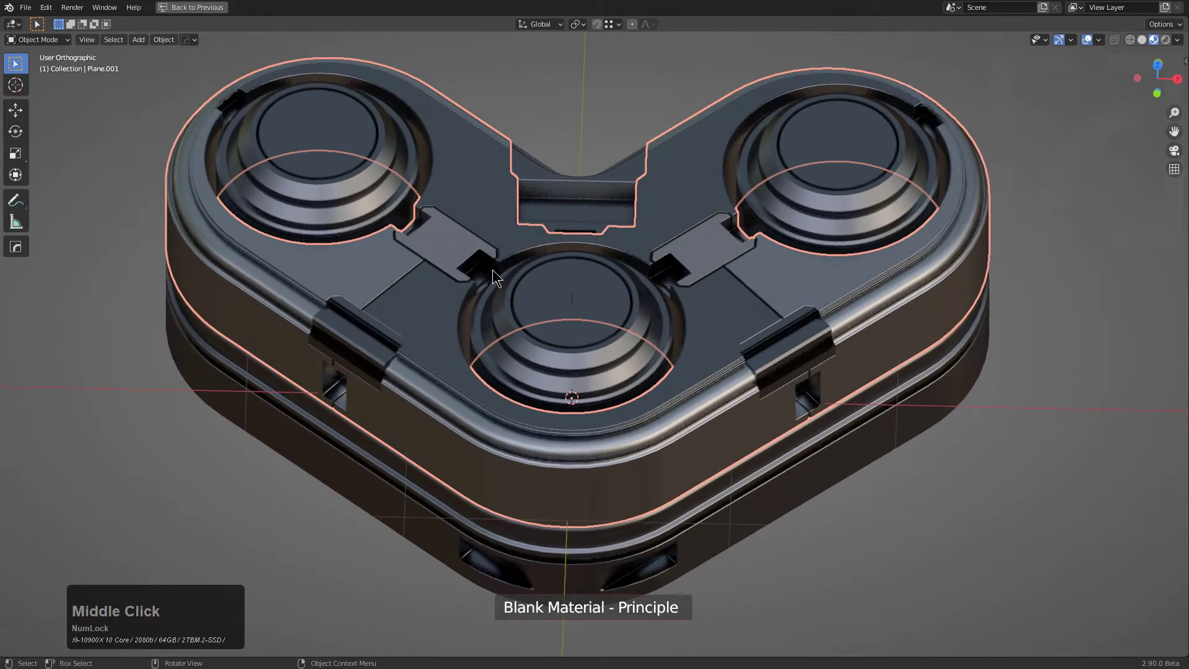
Run HardOps Material Scroll and cycle through random materials on the device.
{"action": "key", "text": "alt+m"}
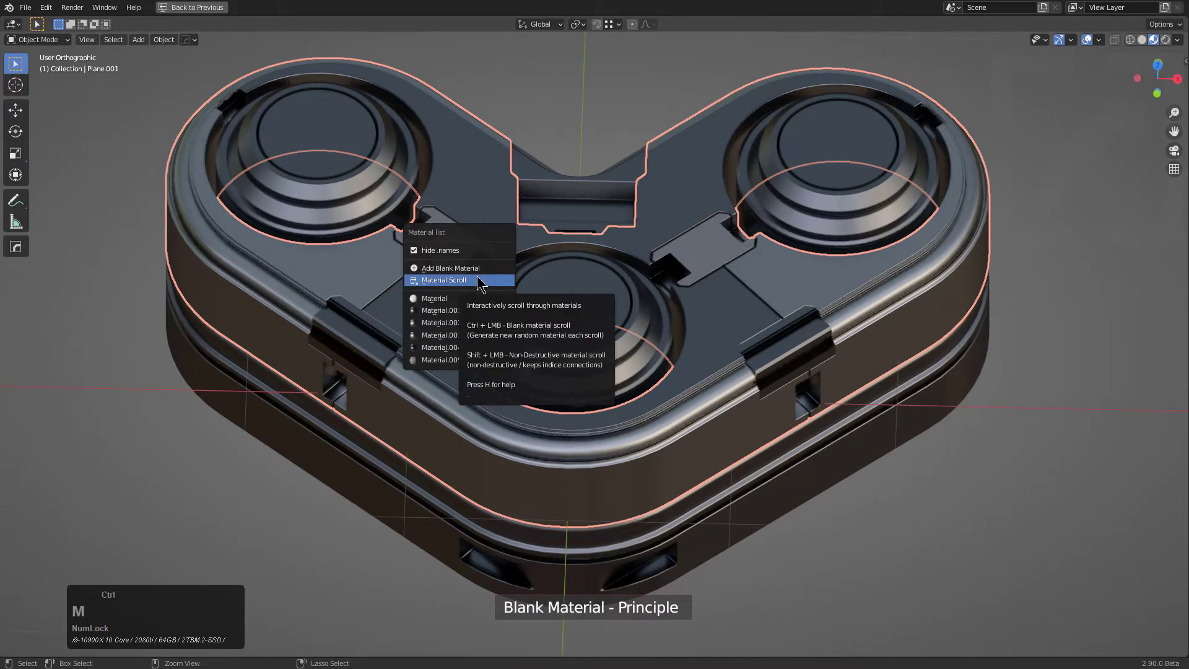
{"action": "left_click", "coordinate": [484, 279]}
{"action": "scroll", "scroll_direction": "up", "scroll_amount": 3}
{"action": "scroll", "scroll_direction": "up", "scroll_amount": 3}
{"action": "scroll", "scroll_direction": "up", "scroll_amount": 3}
{"action": "scroll", "scroll_direction": "up", "scroll_amount": 3}
{"action": "scroll", "scroll_direction": "up", "scroll_amount": 3}
{"action": "scroll", "scroll_direction": "up", "scroll_amount": 3}
{"action": "scroll", "scroll_direction": "up", "scroll_amount": 3}
{"action": "scroll", "scroll_direction": "up", "scroll_amount": 3}
{"action": "scroll", "scroll_direction": "up", "scroll_amount": 3}
{"action": "scroll", "scroll_direction": "up", "scroll_amount": 3}
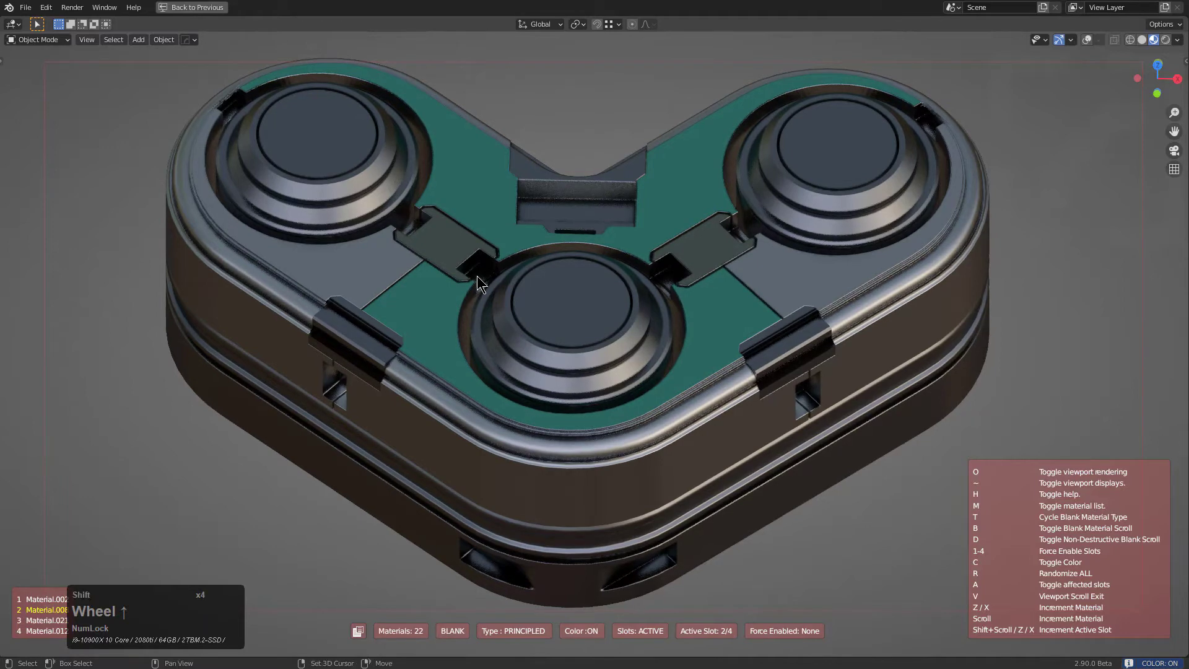
{"action": "scroll", "scroll_direction": "up", "scroll_amount": 3}
{"action": "scroll", "scroll_direction": "down", "scroll_amount": 3}
{"action": "scroll", "scroll_direction": "up", "scroll_amount": 3}
{"action": "scroll", "scroll_direction": "up", "scroll_amount": 3}
{"action": "scroll", "scroll_direction": "up", "scroll_amount": 3}
{"action": "scroll", "scroll_direction": "up", "scroll_amount": 3}
{"action": "scroll", "scroll_direction": "up", "scroll_amount": 3}
Switch off the random colour option and settle on the teal green material for the top plate.
{"action": "key", "text": "c"}
{"action": "scroll", "scroll_direction": "up", "scroll_amount": 3}
{"action": "scroll", "scroll_direction": "up", "scroll_amount": 3}
{"action": "scroll", "scroll_direction": "up", "scroll_amount": 3}
{"action": "scroll", "scroll_direction": "up", "scroll_amount": 3}
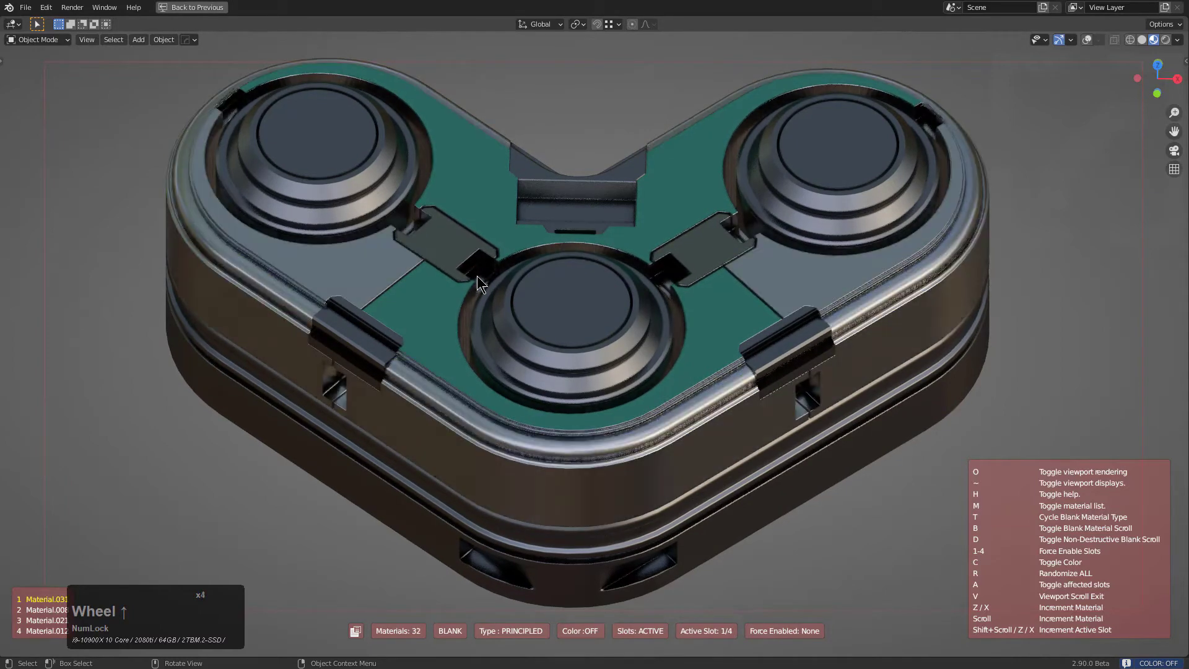
{"action": "left_click", "coordinate": [484, 279]}
{"action": "middle_click", "coordinate": [576, 310]}
Edit the lower slice of the device and frame its underside with the vent openings.
{"action": "key", "text": "alt+a"}
{"action": "left_click", "coordinate": [446, 538]}
{"action": "middle_click", "coordinate": [596, 408]}
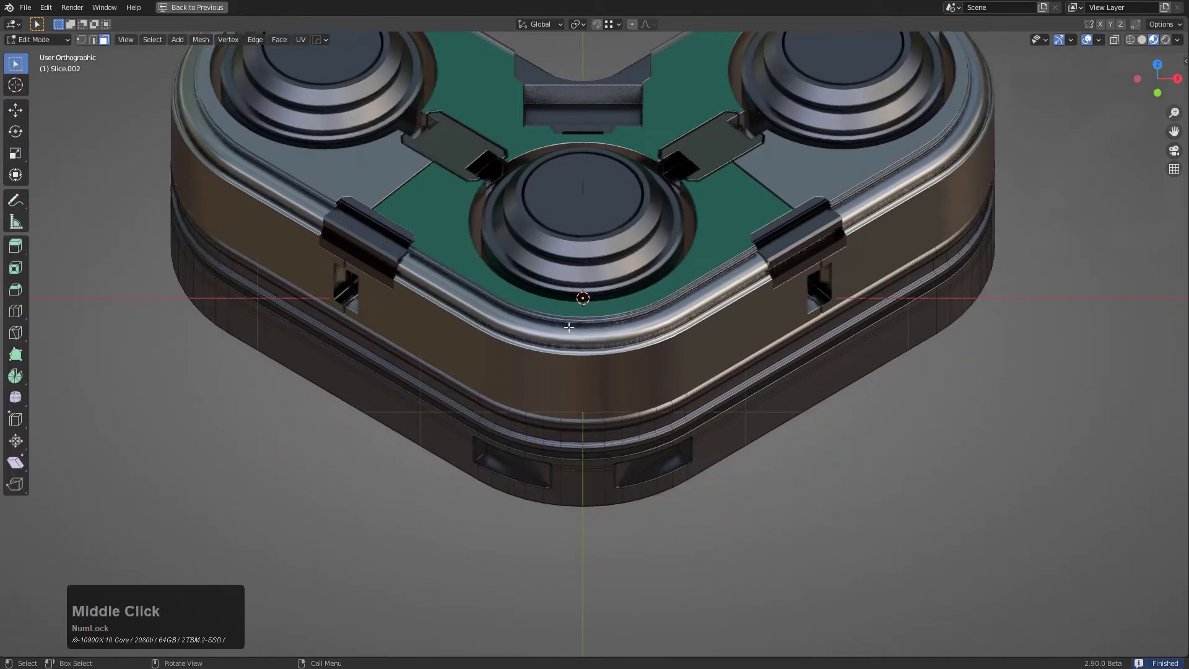
{"action": "middle_click", "coordinate": [555, 458]}
{"action": "scroll", "scroll_direction": "up", "scroll_amount": 3}
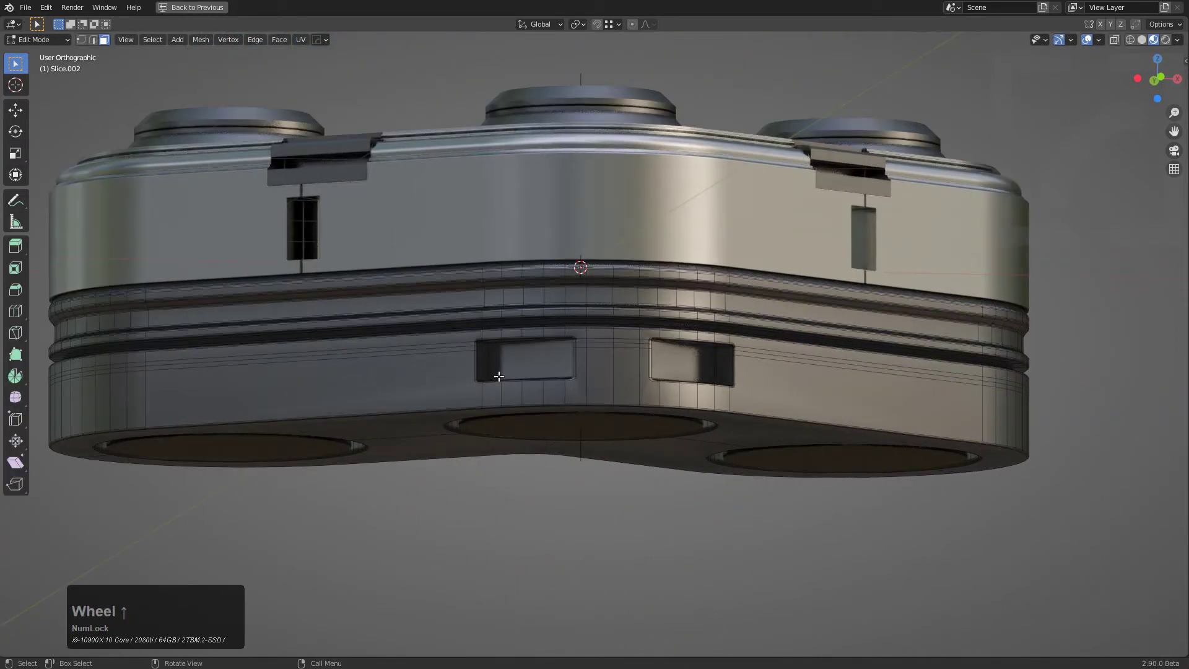
{"action": "middle_click", "coordinate": [504, 361]}
{"action": "scroll", "scroll_direction": "up", "scroll_amount": 3}
{"action": "left_click", "coordinate": [402, 336]}
{"action": "type", "text": "21q"}
{"action": "left_click", "coordinate": [549, 294]}
Sharpen the lower slice's mesh edges by angle and move in close to the vents in edge mode.
{"action": "key", "text": "alt+a"}
{"action": "scroll", "scroll_direction": "up", "scroll_amount": 3}
{"action": "key", "text": "3"}
{"action": "key", "text": "l"}
{"action": "scroll", "scroll_direction": "down", "scroll_amount": 3}
{"action": "key", "text": "alt+a"}
{"action": "middle_click", "coordinate": [574, 289]}
{"action": "scroll", "scroll_direction": "up", "scroll_amount": 3}
{"action": "key", "text": "2"}
{"action": "scroll", "scroll_direction": "up", "scroll_amount": 3}
{"action": "middle_click", "coordinate": [548, 239]}
{"action": "left_click", "coordinate": [462, 243]}
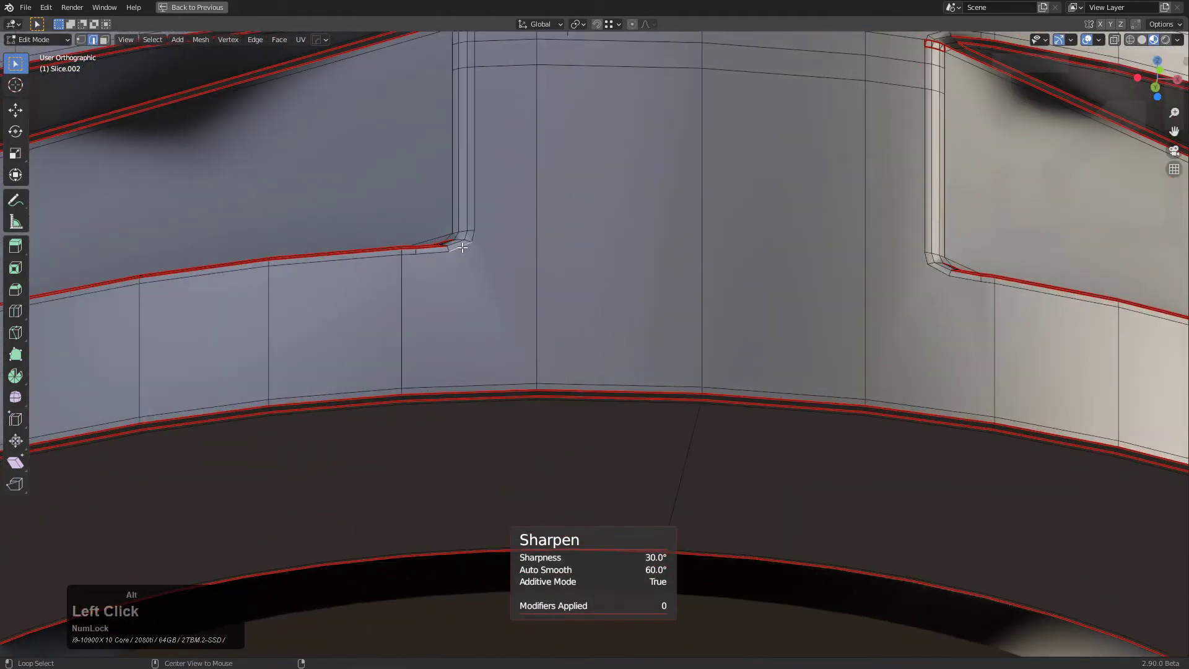
{"action": "scroll", "scroll_direction": "down", "scroll_amount": 3}
Select the edge loops around both angled vent openings to mark them sharp.
{"action": "left_click", "coordinate": [528, 162]}
{"action": "double_click", "coordinate": [511, 145]}
{"action": "left_click", "coordinate": [459, 144]}
{"action": "left_click", "coordinate": [161, 254]}
{"action": "double_click", "coordinate": [165, 198]}
{"action": "left_click", "coordinate": [436, 293]}
{"action": "left_click", "coordinate": [850, 311]}
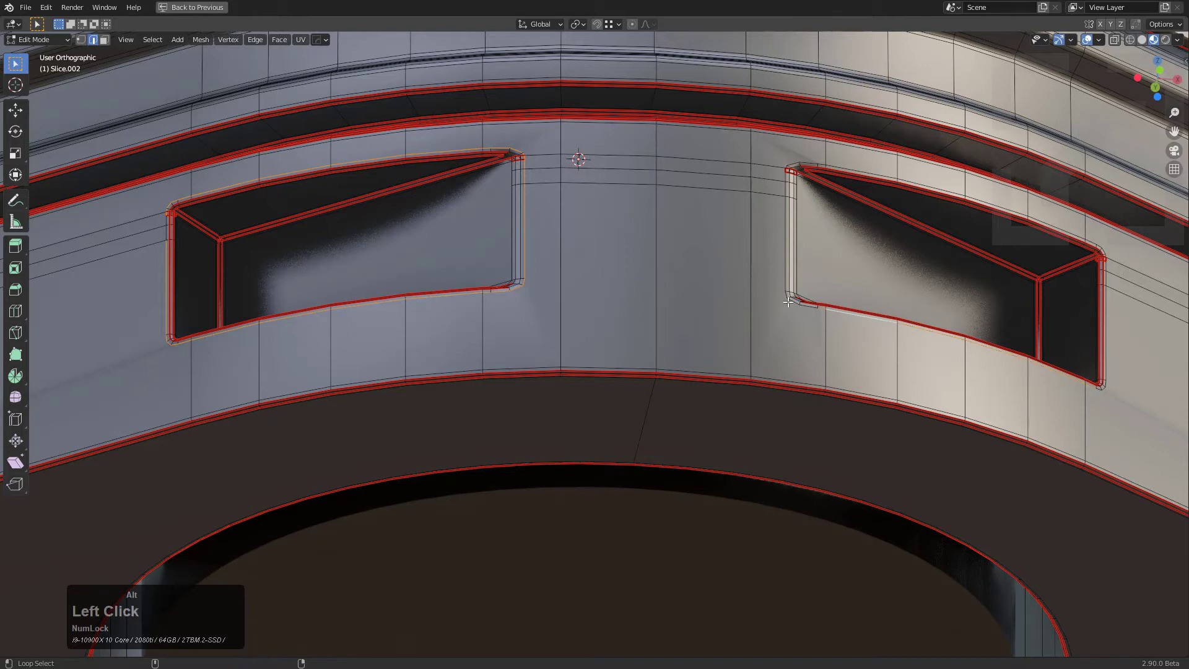
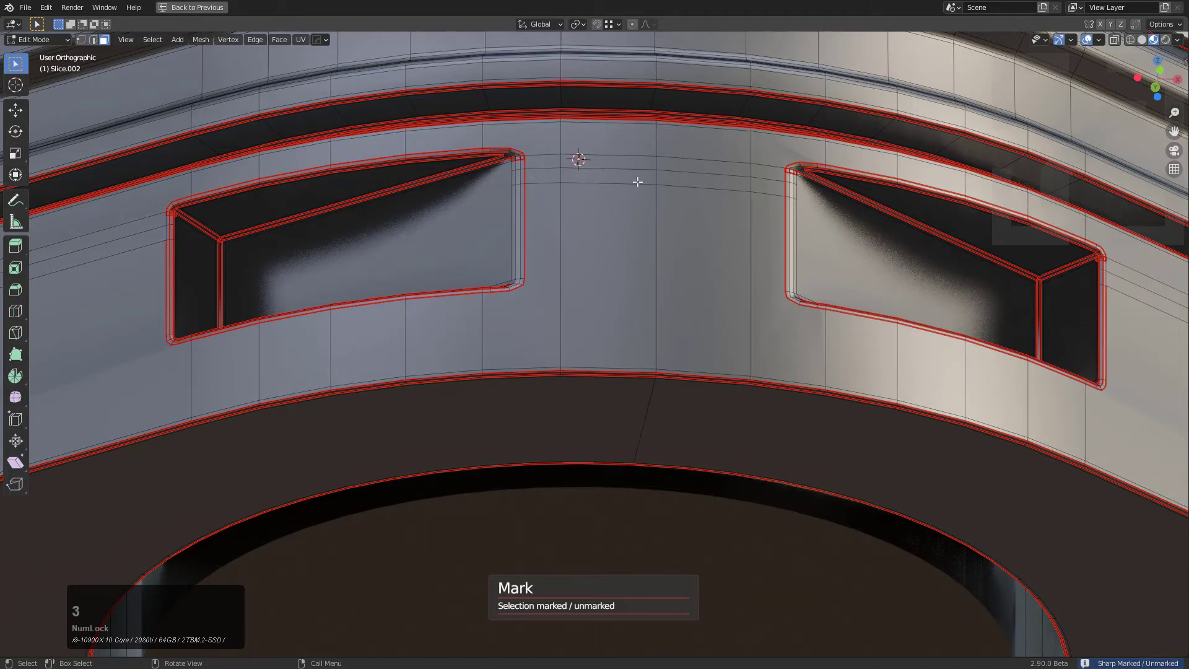
Finish sharp-marking the vent edges, adjusting the HardOps operator settings, and inspect both vents.
{"action": "key", "text": "l"}
{"action": "key", "text": "ctrl+z"}
{"action": "middle_click", "coordinate": [441, 238]}
{"action": "scroll", "scroll_direction": "up", "scroll_amount": 3}
{"action": "left_click", "coordinate": [270, 181]}
{"action": "key", "text": "2"}
{"action": "left_click", "coordinate": [275, 157]}
{"action": "double_click", "coordinate": [276, 173]}
{"action": "key", "text": "q"}
{"action": "left_click", "coordinate": [327, 180]}
{"action": "scroll", "scroll_direction": "down", "scroll_amount": 3}
{"action": "scroll", "scroll_direction": "up", "scroll_amount": 3}
{"action": "scroll", "scroll_direction": "down", "scroll_amount": 3}
{"action": "scroll", "scroll_direction": "up", "scroll_amount": 3}
{"action": "middle_click", "coordinate": [834, 516]}
{"action": "scroll", "scroll_direction": "up", "scroll_amount": 3}
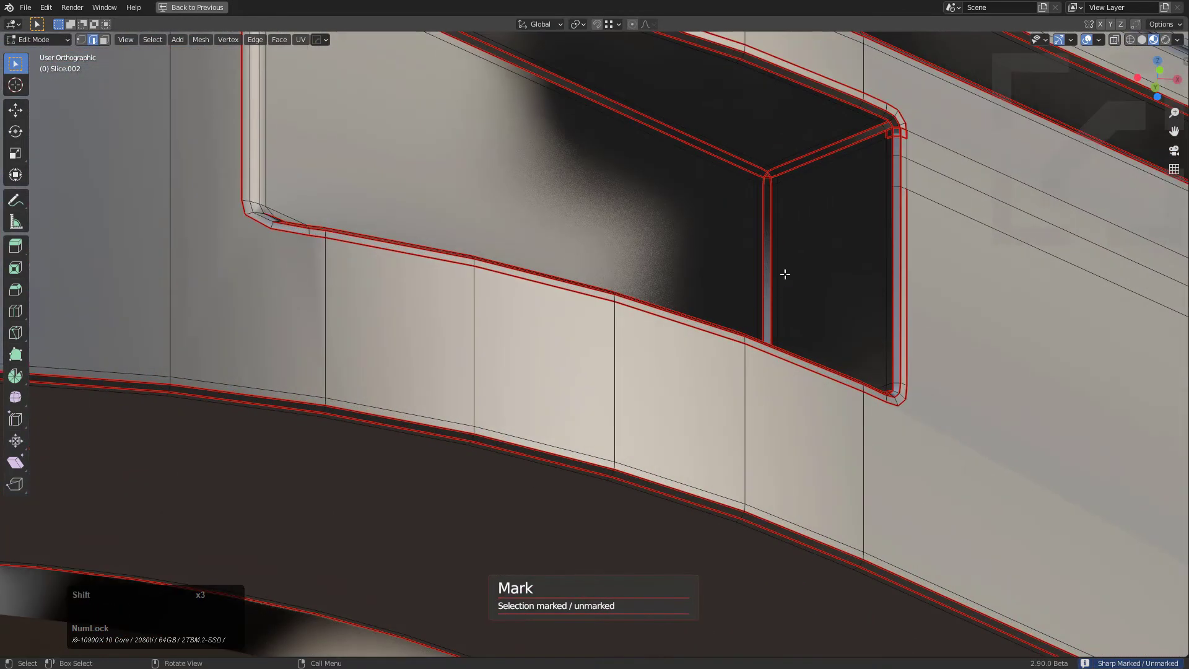
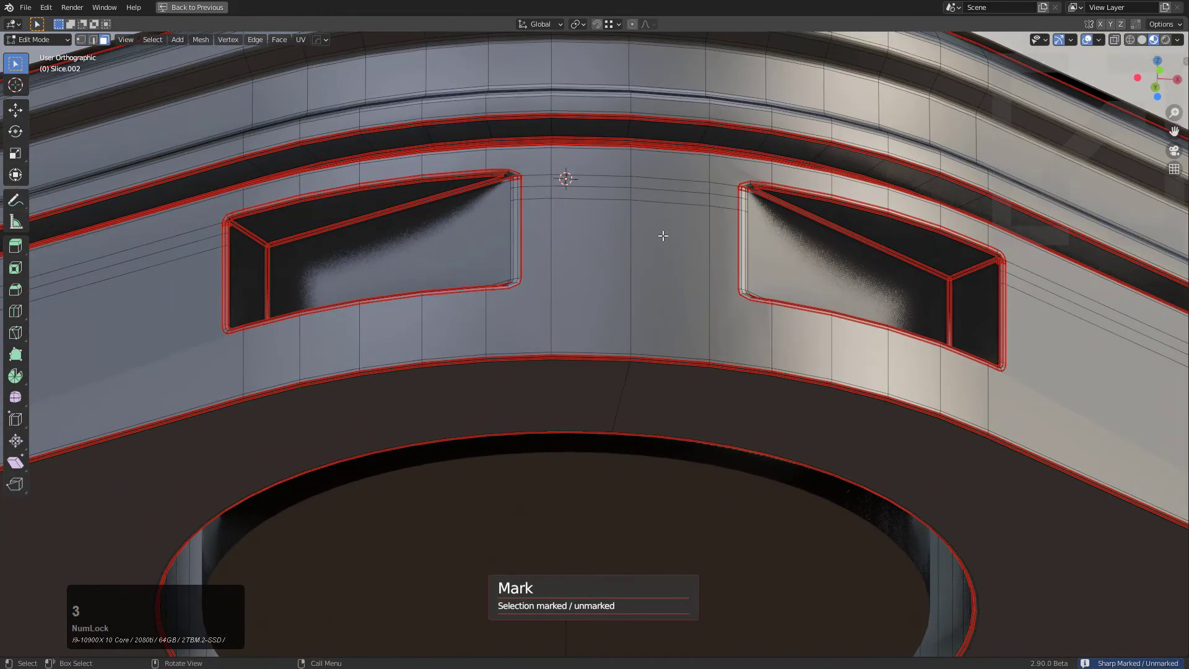
Select every face of the slice and bring up the HardOps Material submenu.
{"action": "key", "text": "l"}
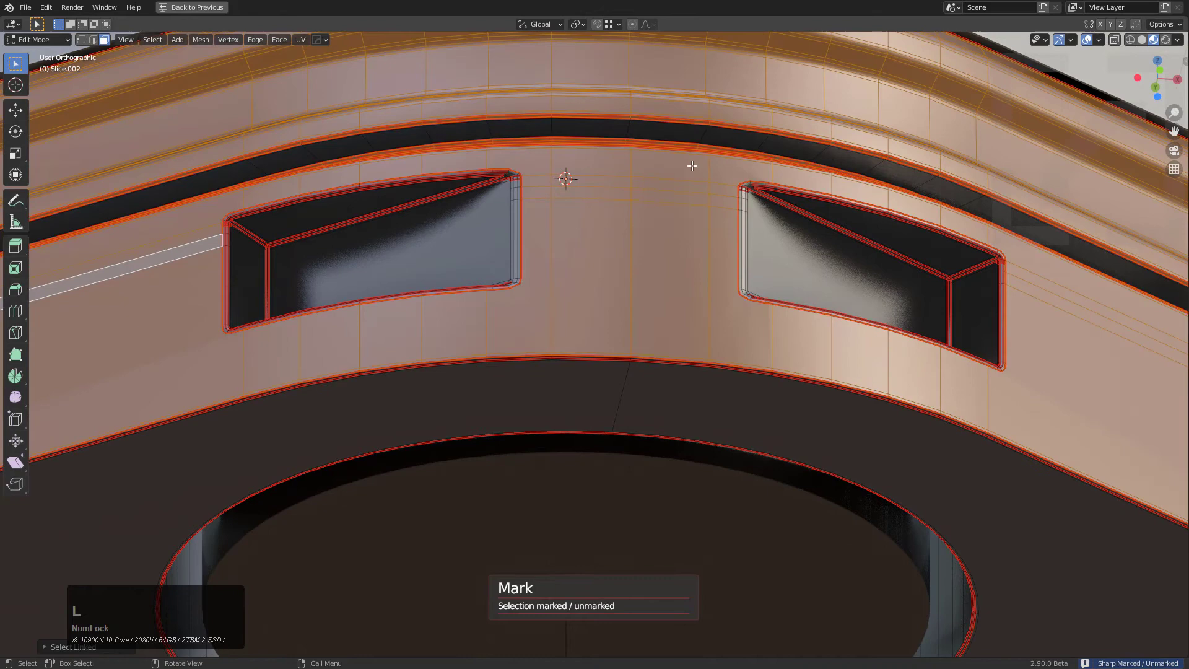
{"action": "key", "text": "q"}
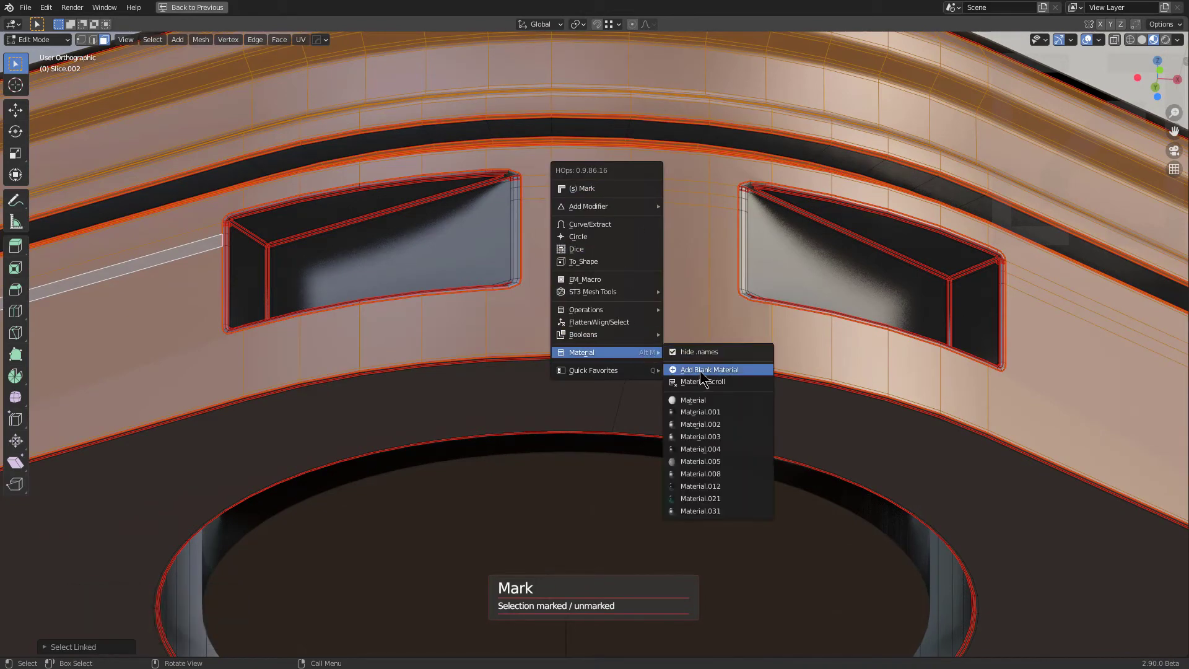
Cycle blank materials on the body faces with Material Scroll and confirm one in place of the polished metal.
{"action": "key", "text": "q"}
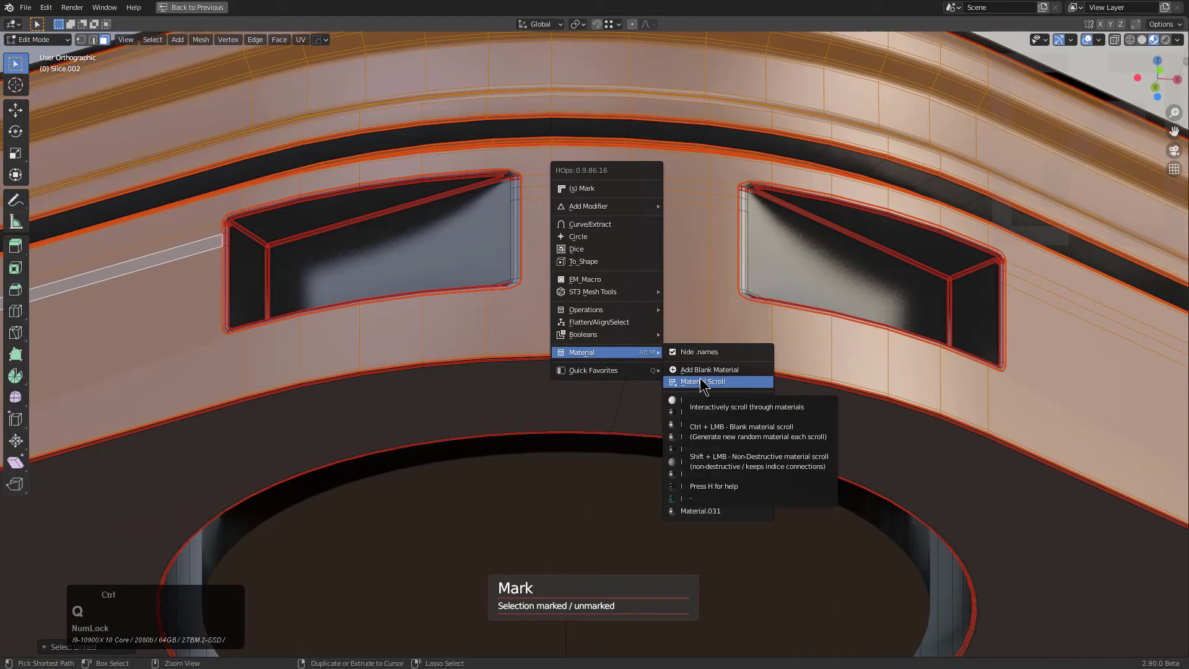
{"action": "left_click", "coordinate": [699, 381]}
{"action": "scroll", "scroll_direction": "up", "scroll_amount": 3}
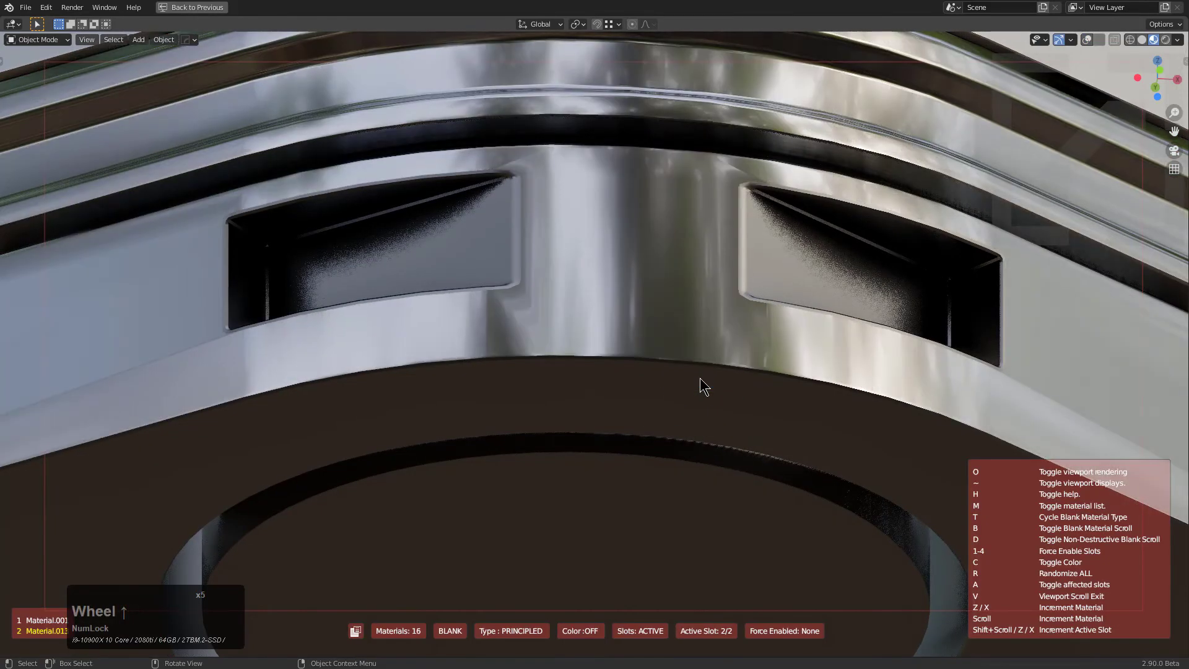
{"action": "scroll", "scroll_direction": "up", "scroll_amount": 3}
{"action": "scroll", "scroll_direction": "up", "scroll_amount": 3}
{"action": "scroll", "scroll_direction": "up", "scroll_amount": 3}
{"action": "scroll", "scroll_direction": "up", "scroll_amount": 3}
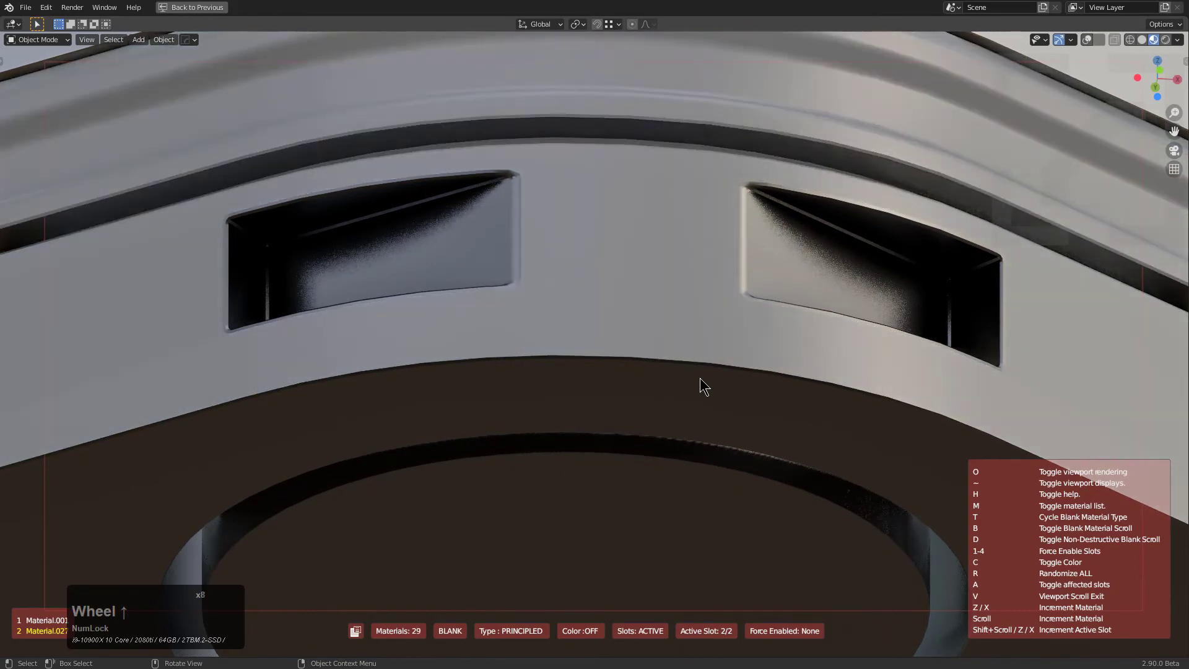
{"action": "scroll", "scroll_direction": "up", "scroll_amount": 3}
{"action": "scroll", "scroll_direction": "up", "scroll_amount": 3}
{"action": "scroll", "scroll_direction": "up", "scroll_amount": 3}
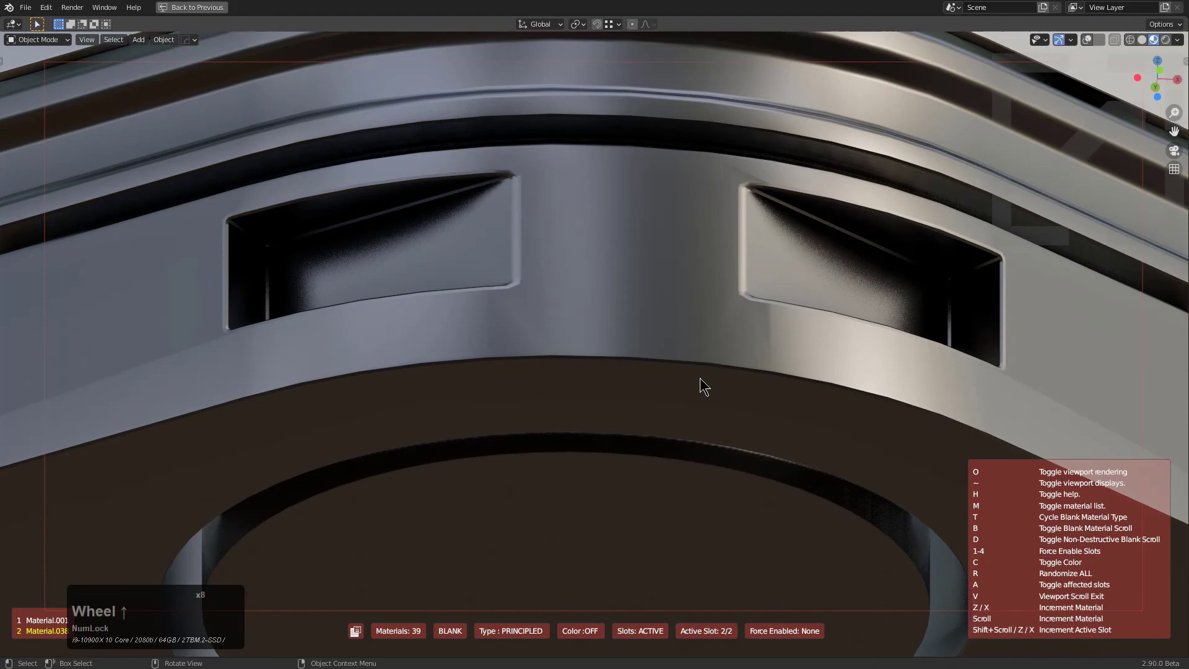
{"action": "left_click", "coordinate": [699, 381]}
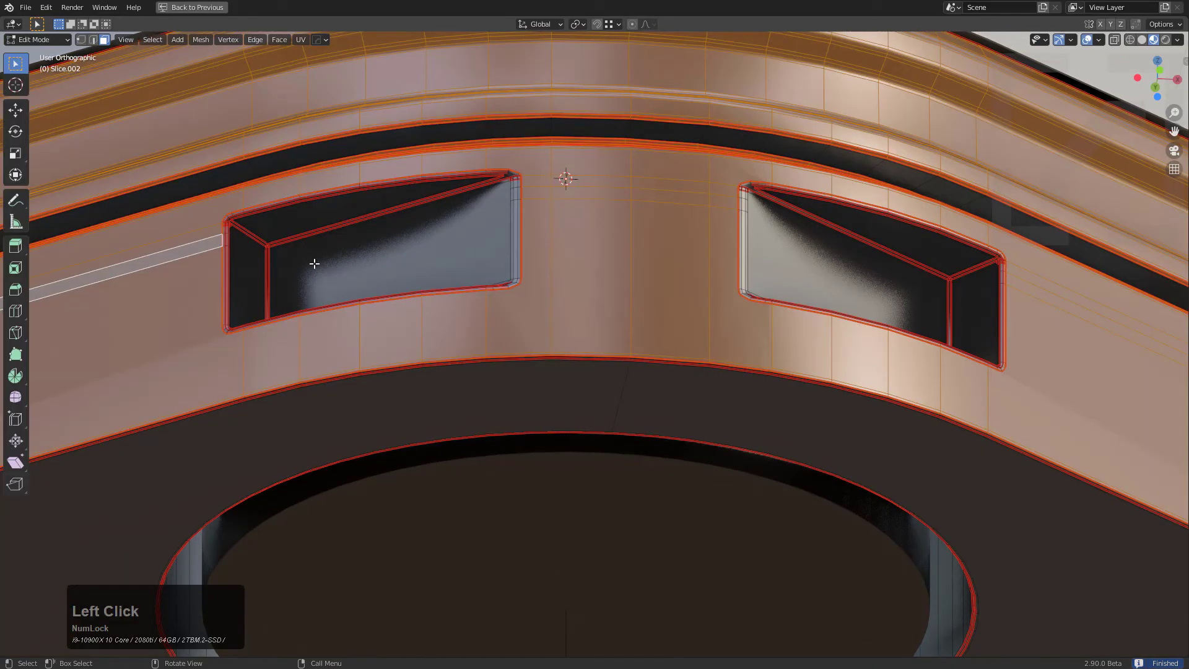
View the lower vents from below and bring up the HardOps Material submenu for the band faces.
{"action": "scroll", "scroll_direction": "down", "scroll_amount": 3}
{"action": "scroll", "scroll_direction": "up", "scroll_amount": 3}
{"action": "middle_click", "coordinate": [652, 323]}
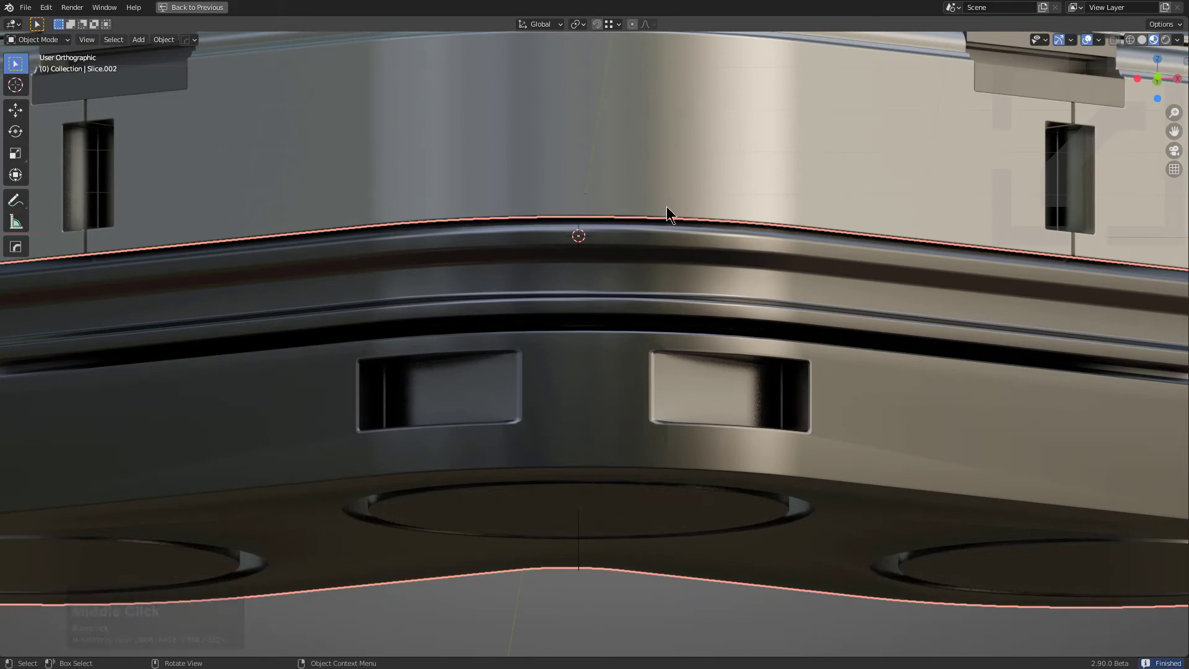
{"action": "middle_click", "coordinate": [598, 351]}
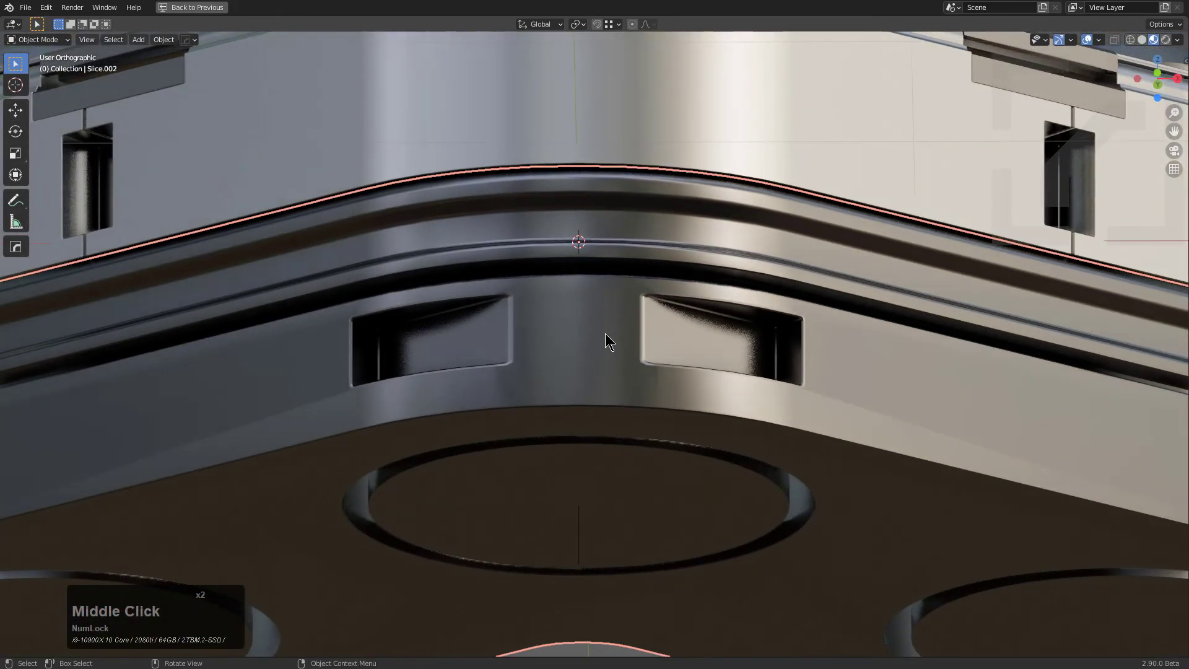
{"action": "key", "text": "q"}
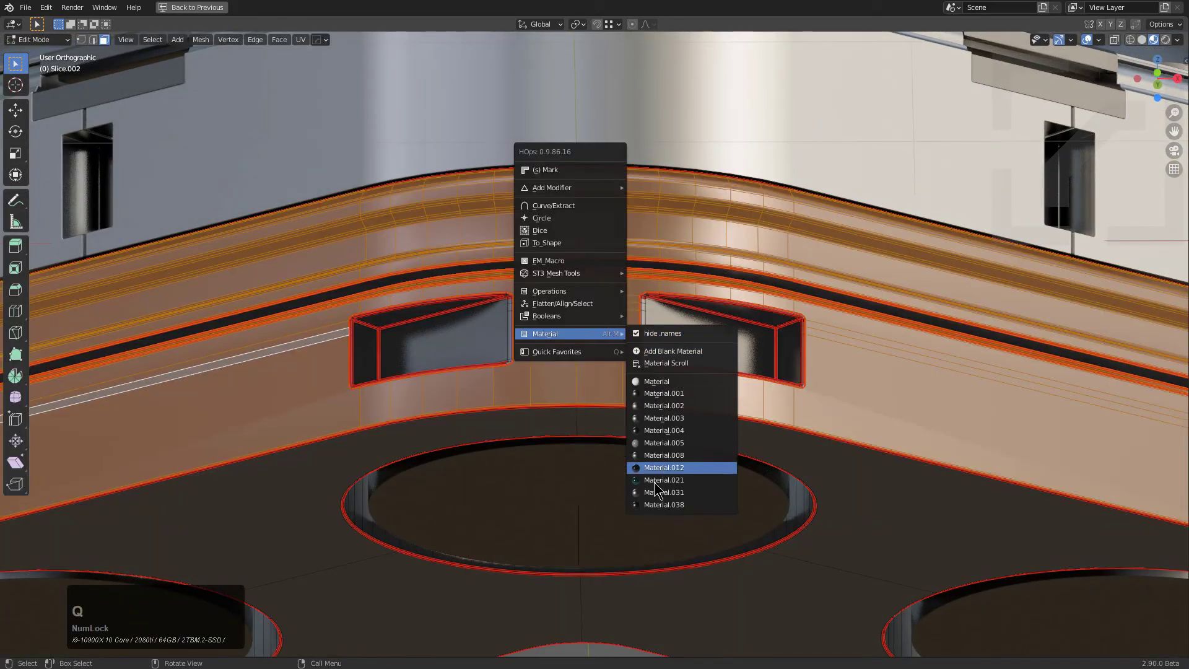